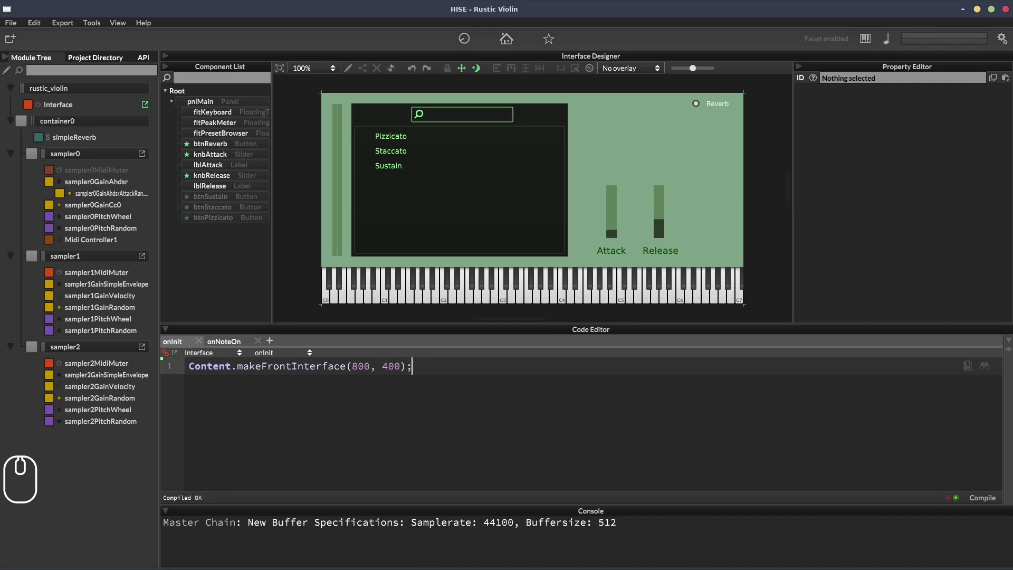
# - Choose the Pizzicato articulation, then switch the Rustic Violin to Staccato
pyautogui.click(460, 145)
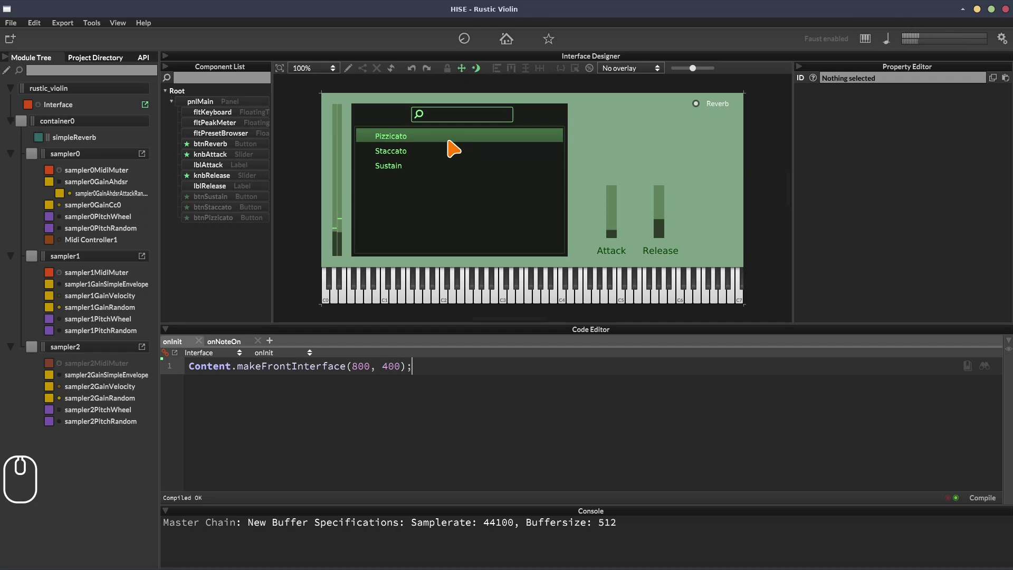
pyautogui.click(446, 155)
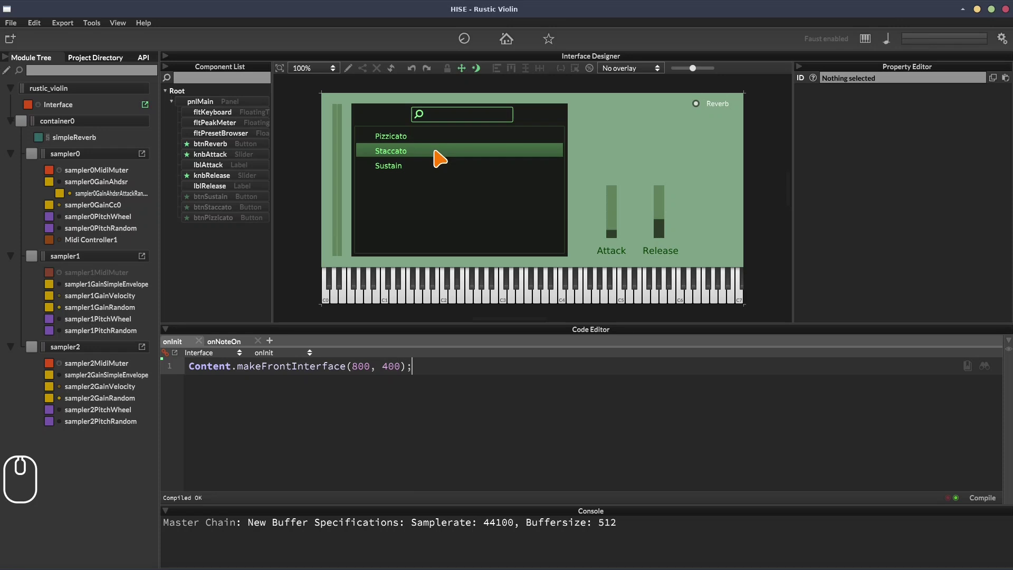
pyautogui.click(125, 153)
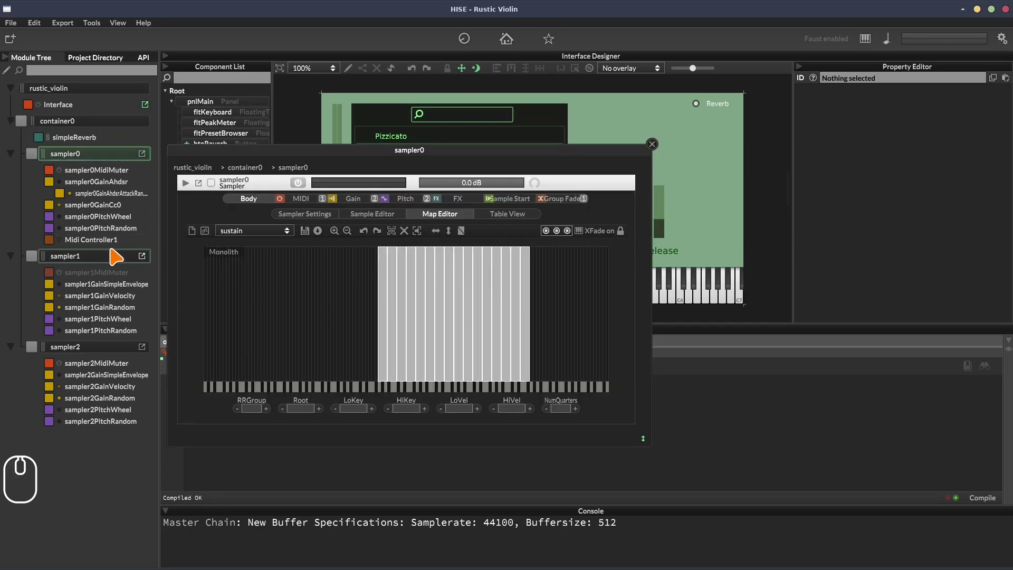
pyautogui.click(116, 254)
pyautogui.moveTo(379, 370); pyautogui.dragTo(660, 236)
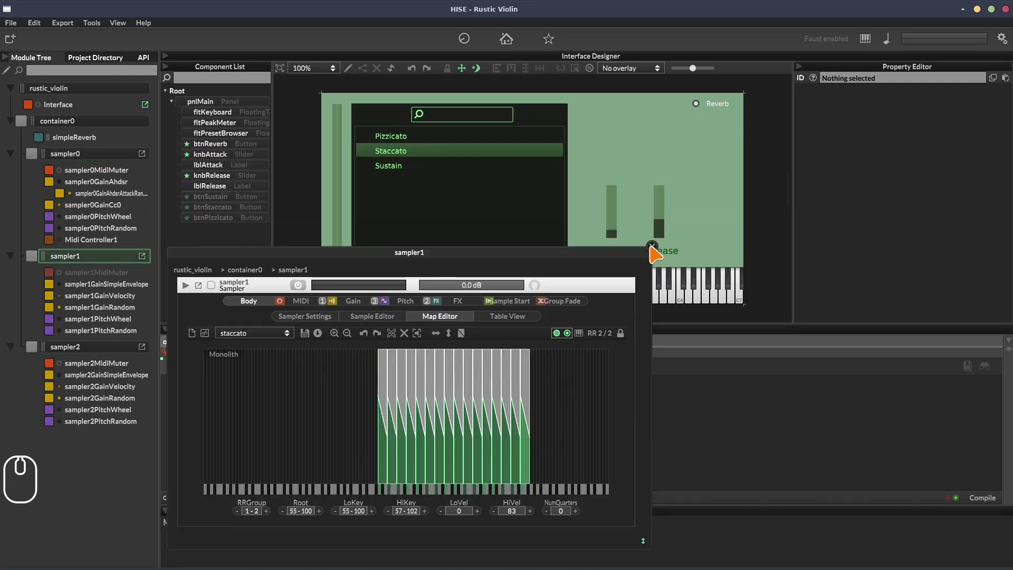
# - Select the Sustain articulation in the Rustic Violin preset list
pyautogui.click(661, 254)
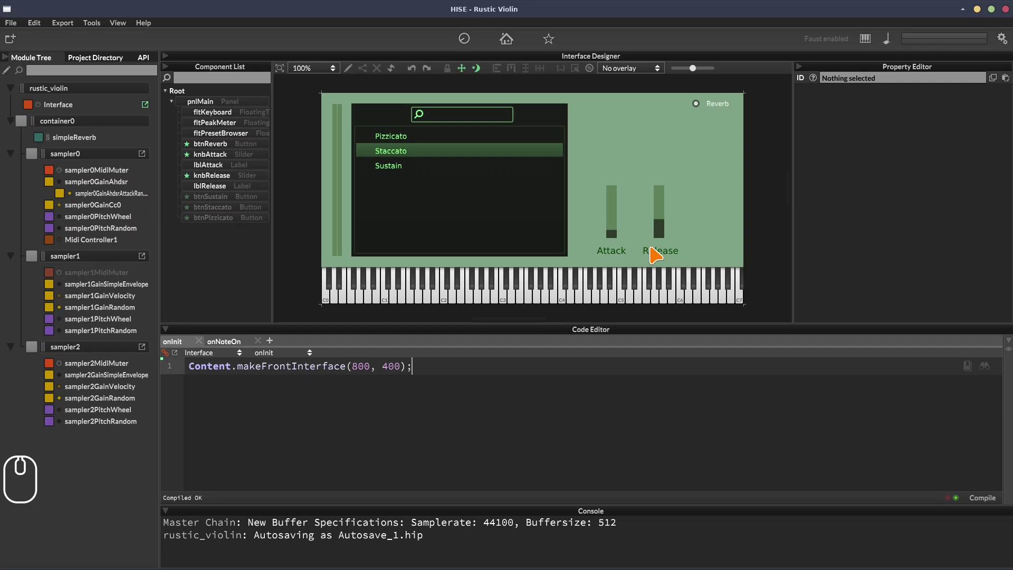
pyautogui.click(435, 175)
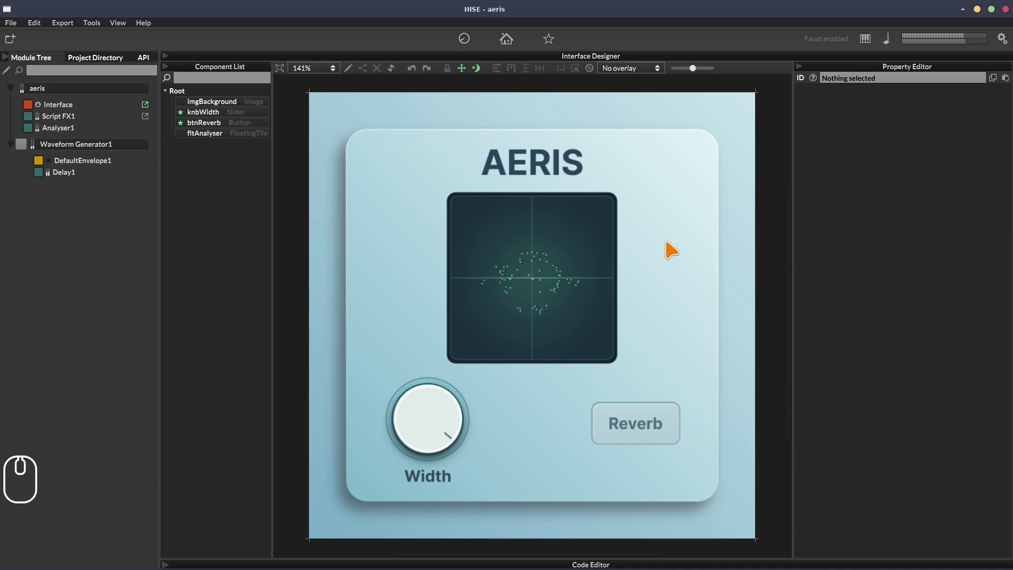
# - Turn the Aeris Width knob all the way down
pyautogui.click(460, 409)
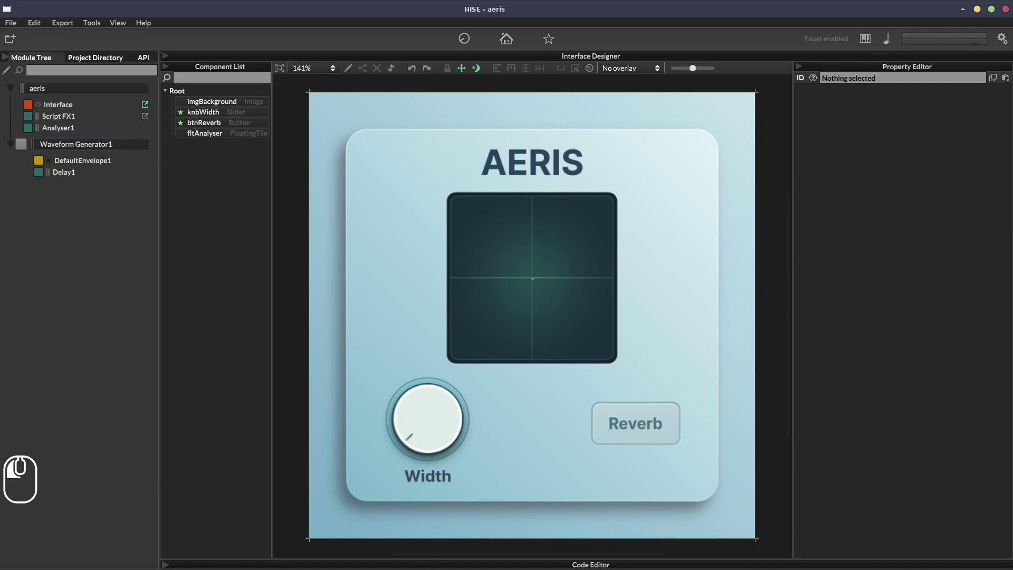